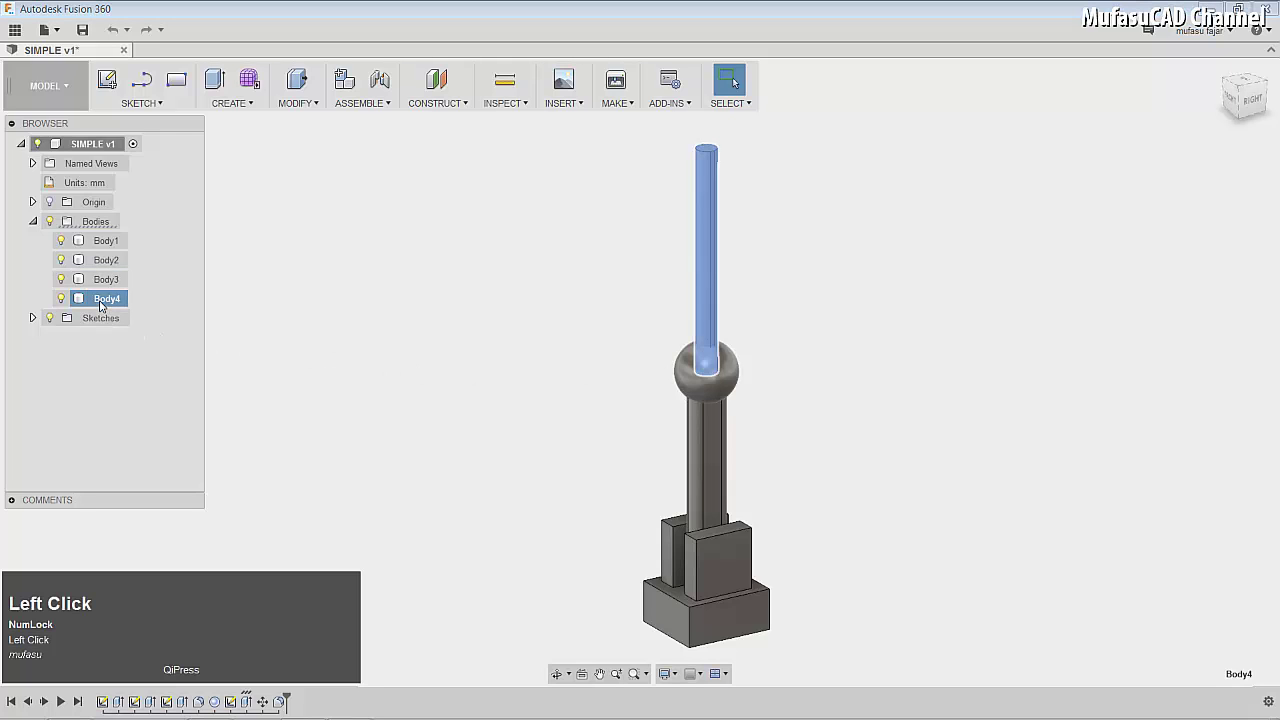
- Start moving Body4 with the ball hidden and the pivot relocated to the column top
{"action": "right_click", "coordinate": [704, 273]}
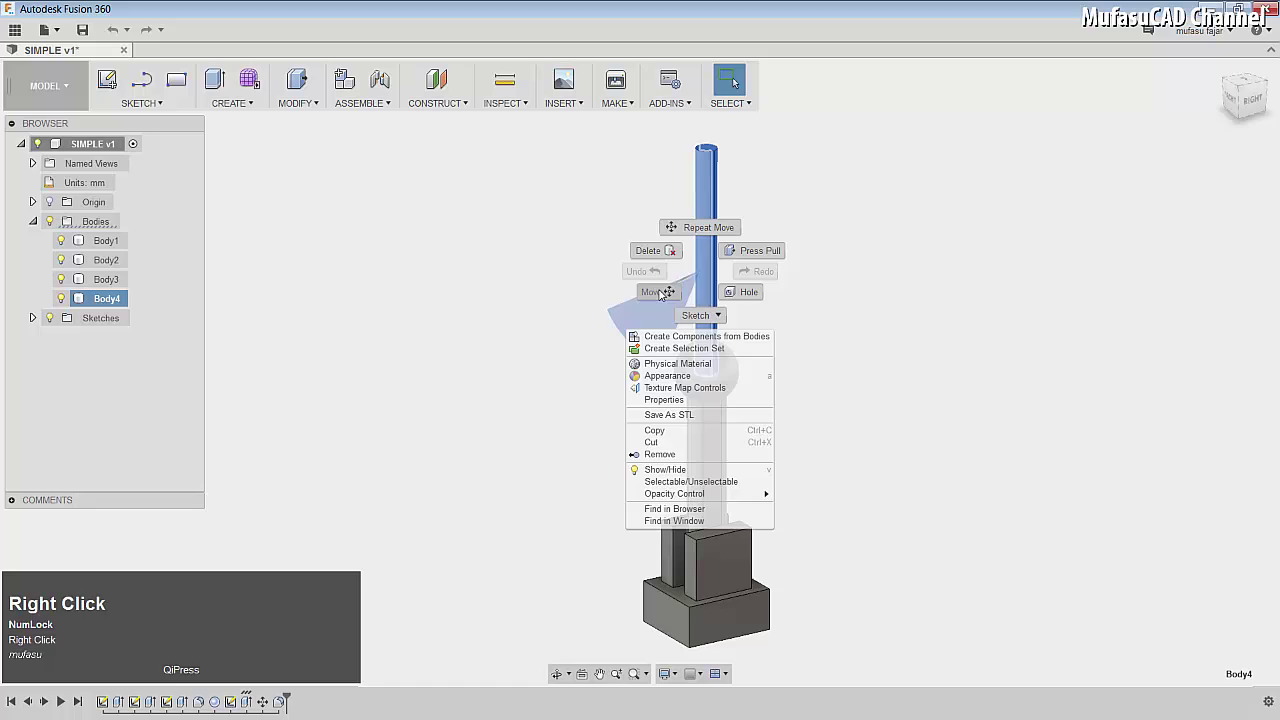
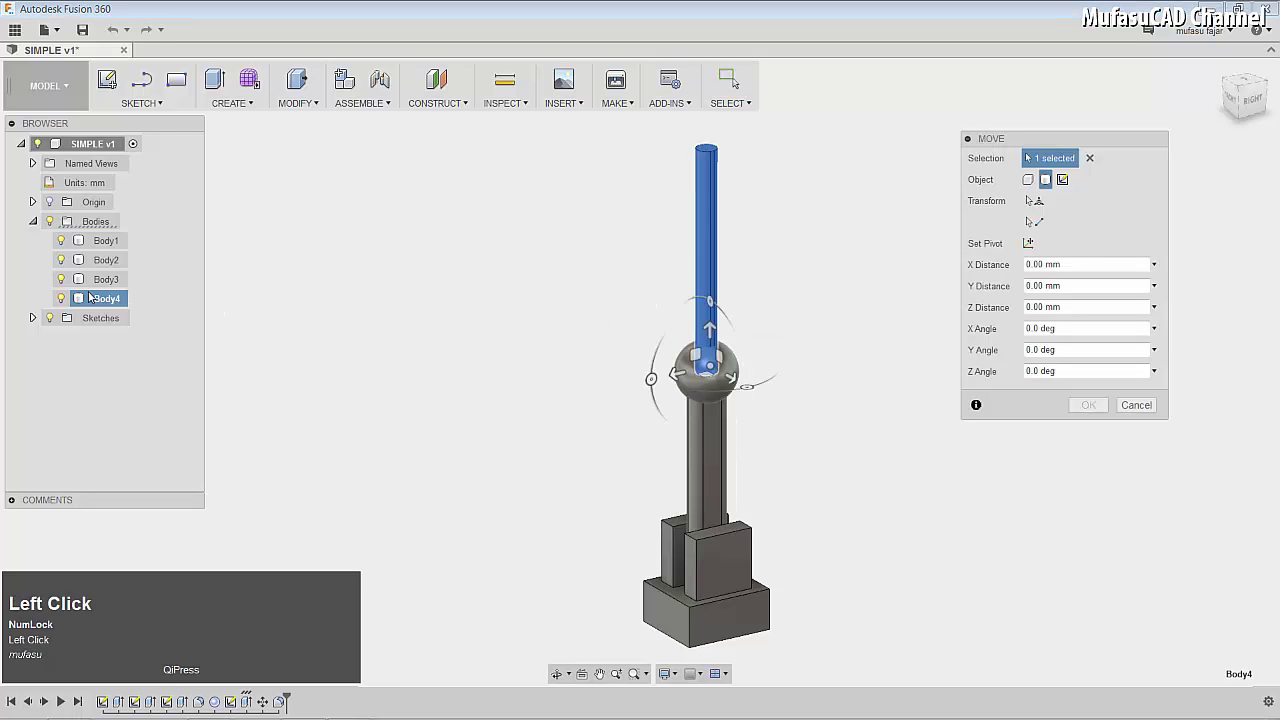
{"action": "left_click", "coordinate": [63, 282]}
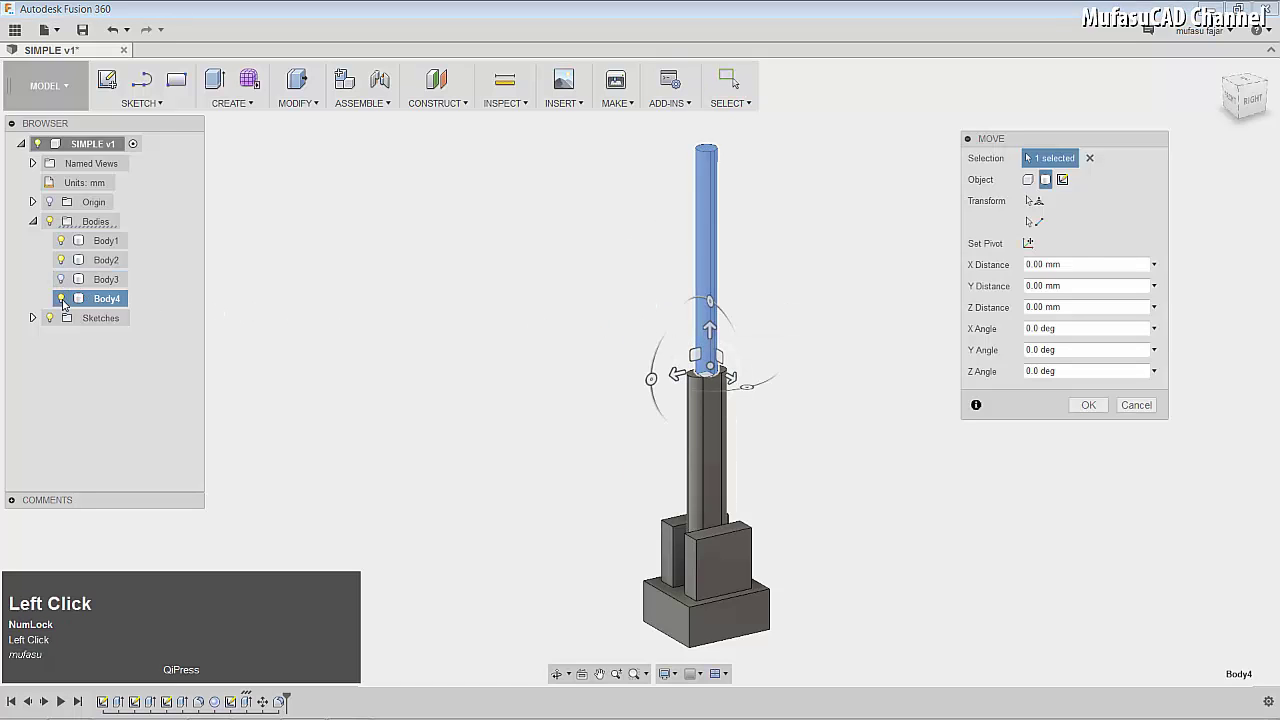
{"action": "scroll", "scroll_direction": "down", "scroll_amount": 3}
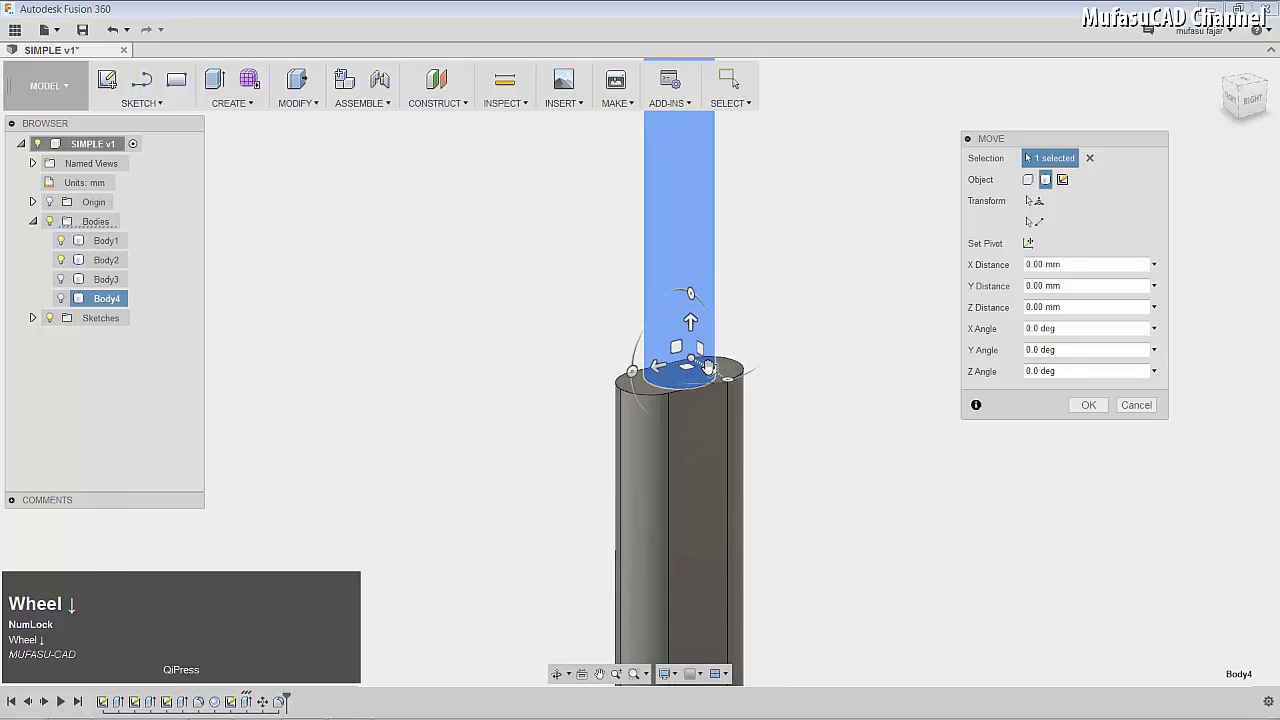
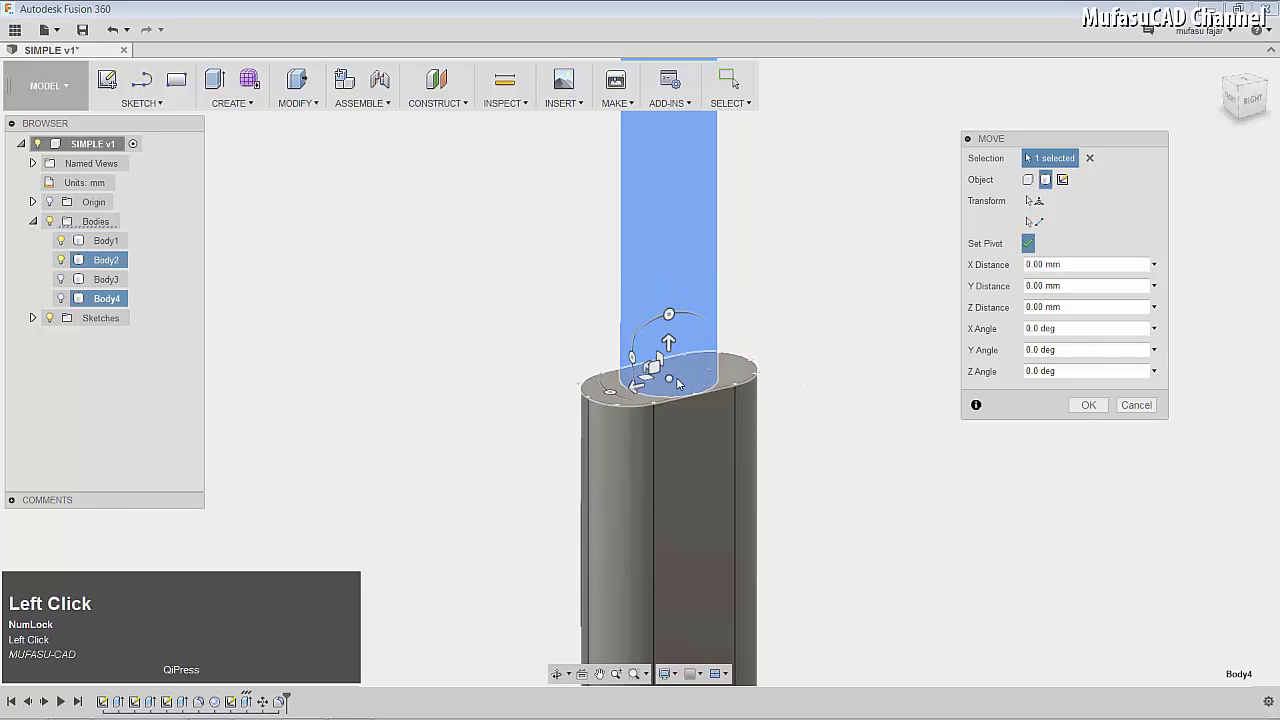
{"action": "left_click", "coordinate": [674, 376]}
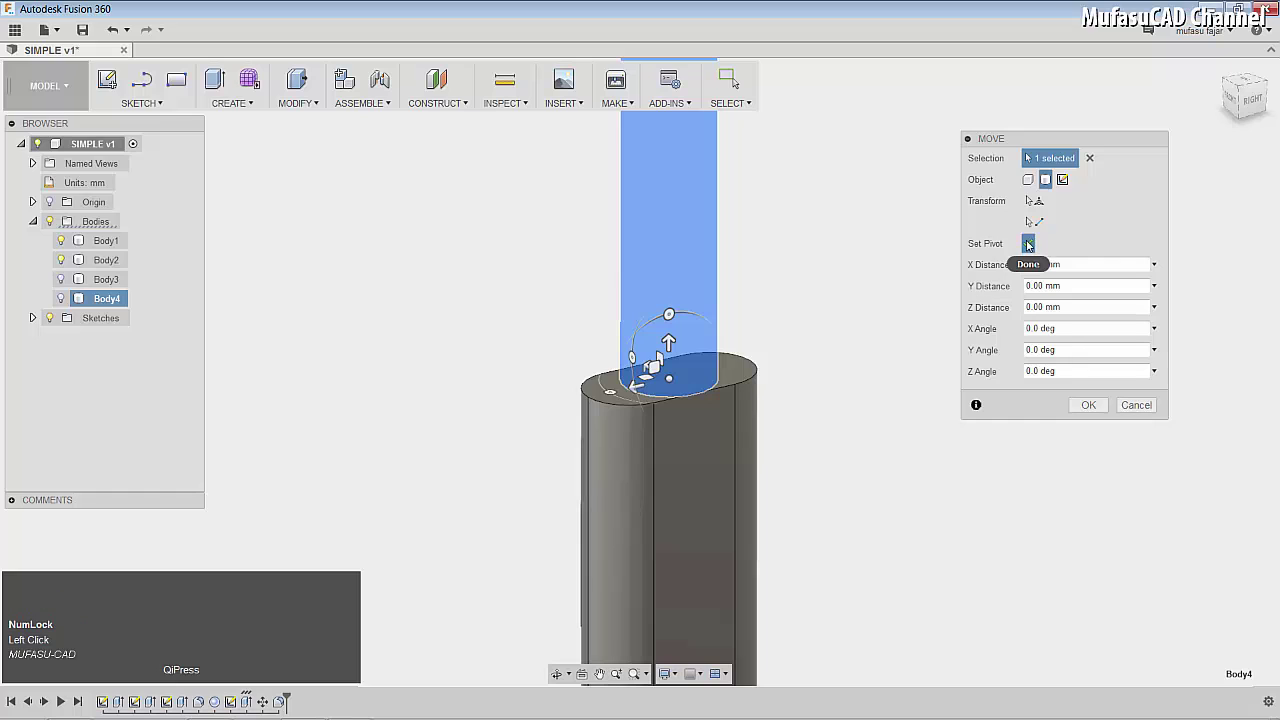
{"action": "left_click", "coordinate": [1030, 242]}
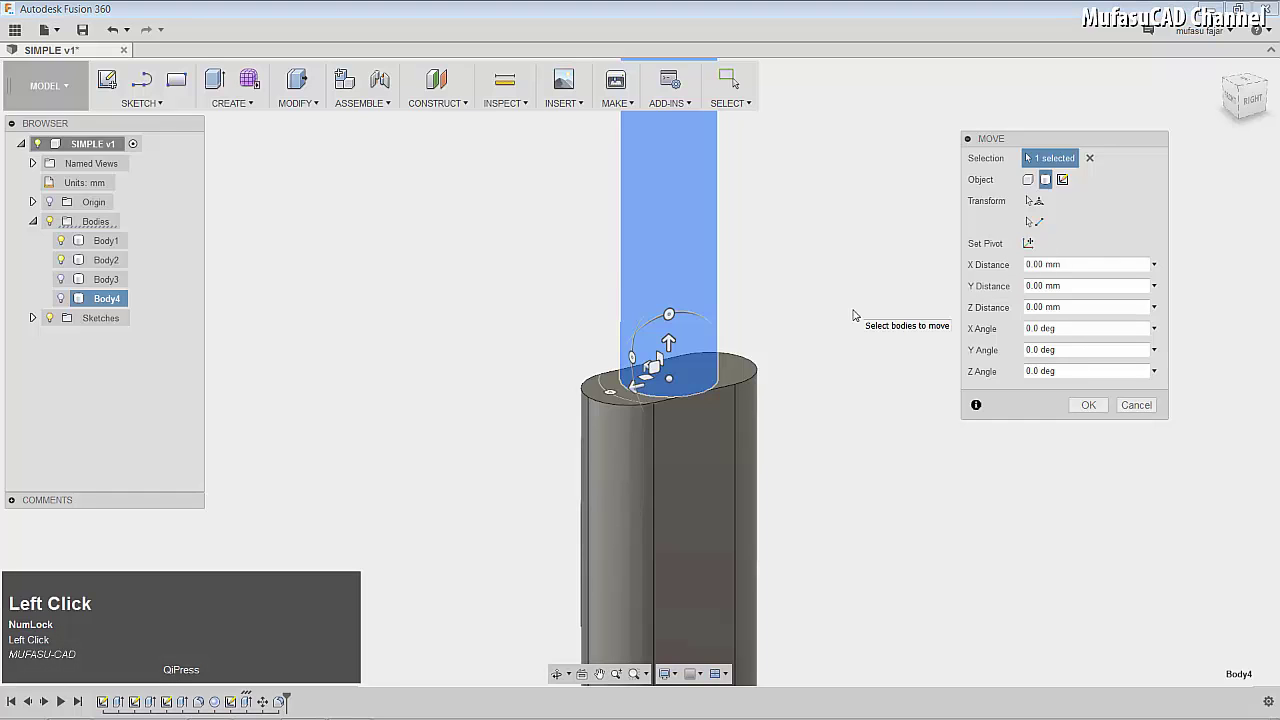
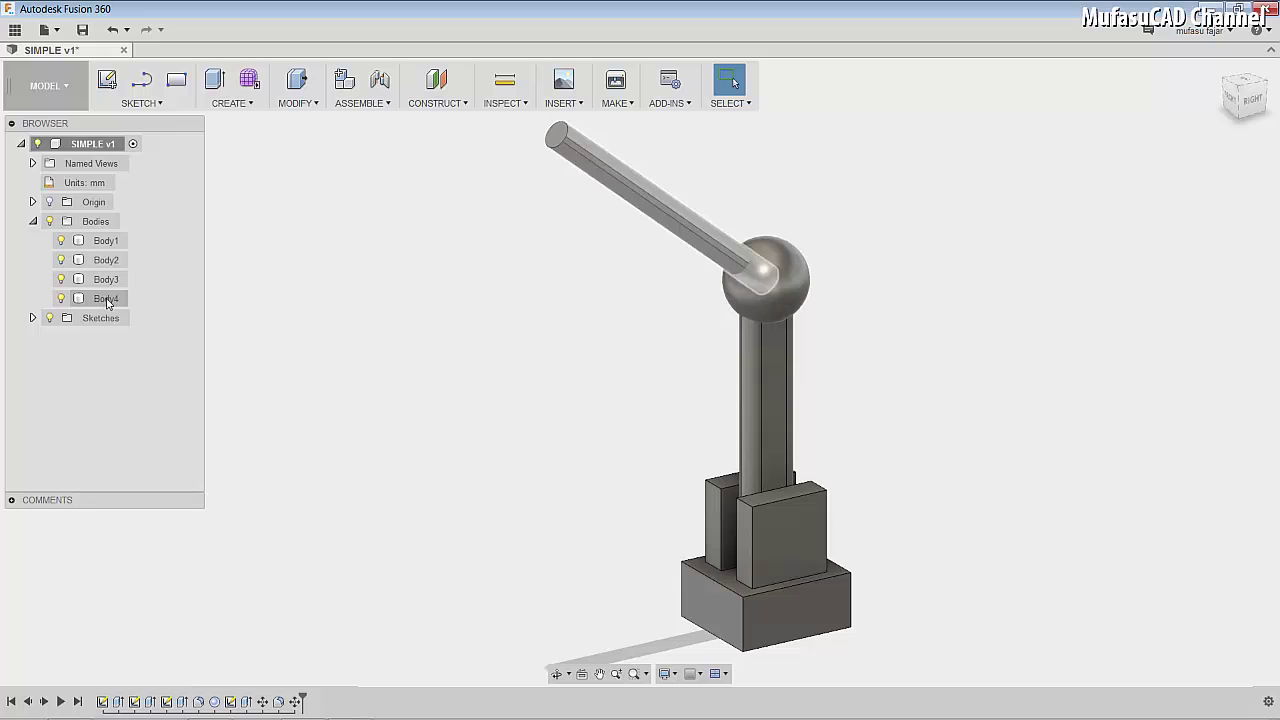
- Select Body2, Body3 and Body4 together in the Browser
{"action": "left_click", "coordinate": [119, 262]}
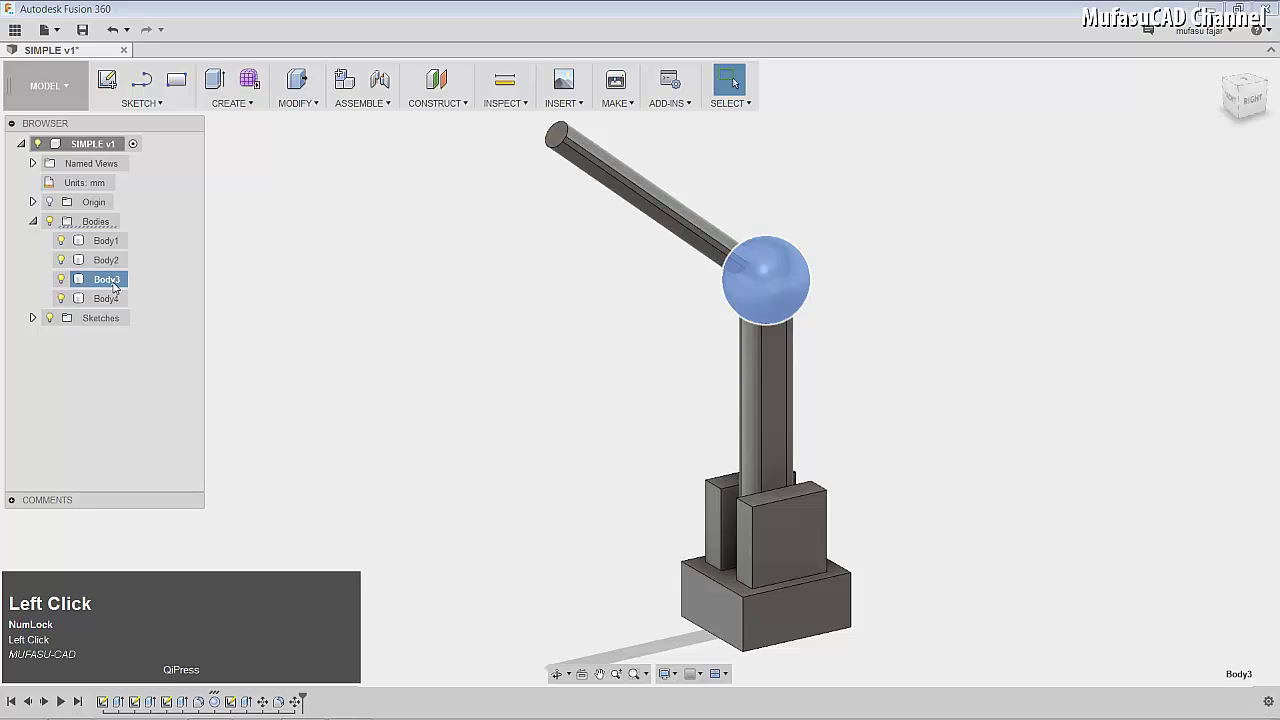
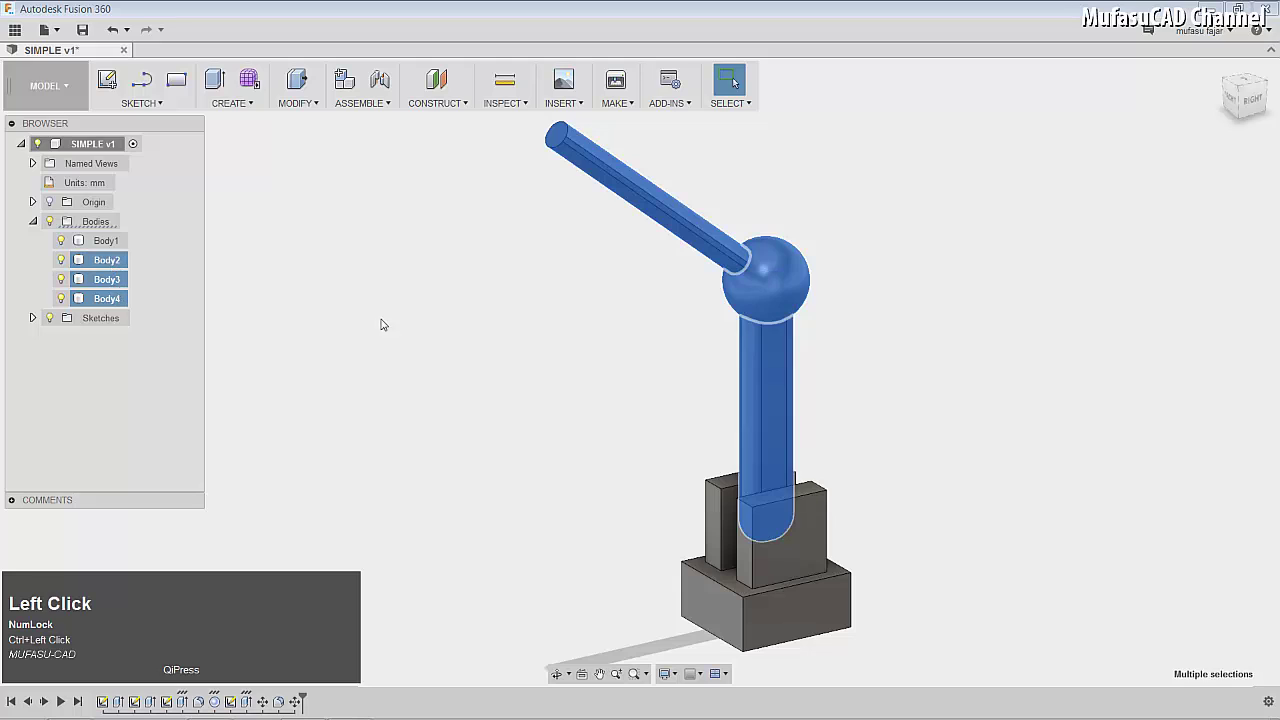
{"action": "scroll", "scroll_direction": "down", "scroll_amount": 3}
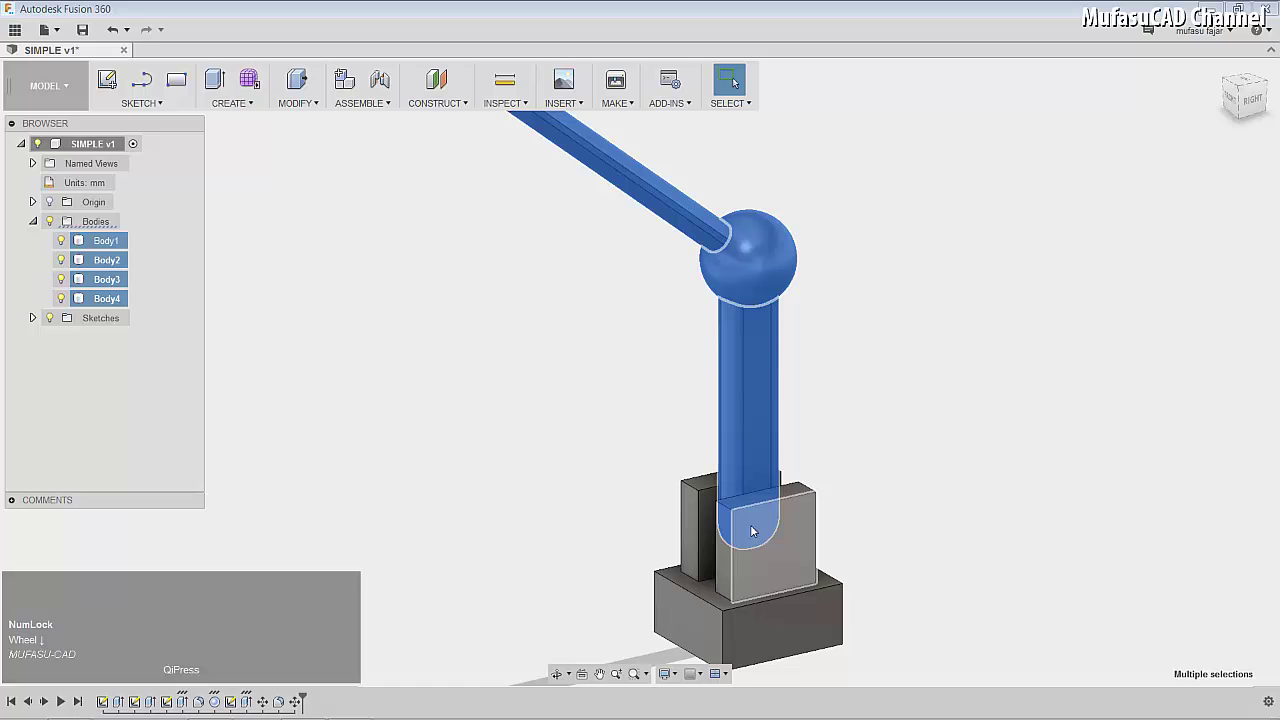
- Start moving the three bodies with the pivot snapped to the column's bottom end
{"action": "right_click", "coordinate": [766, 342]}
{"action": "left_click", "coordinate": [715, 366]}
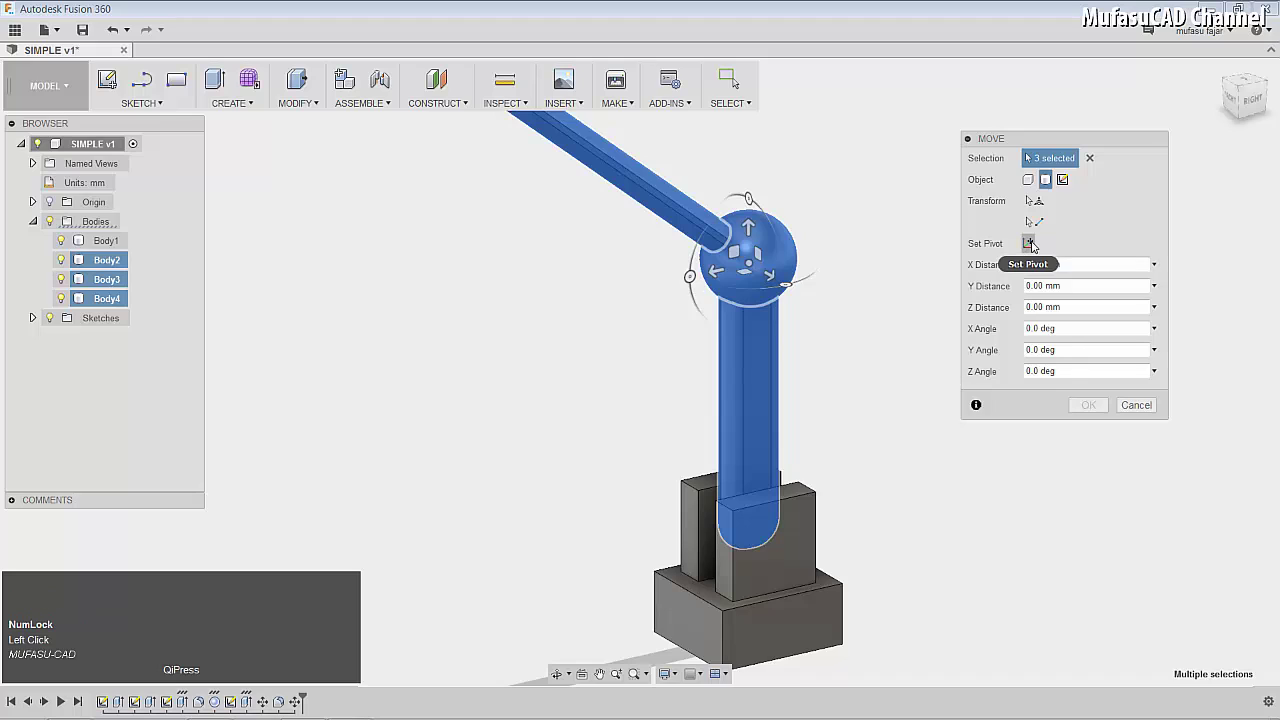
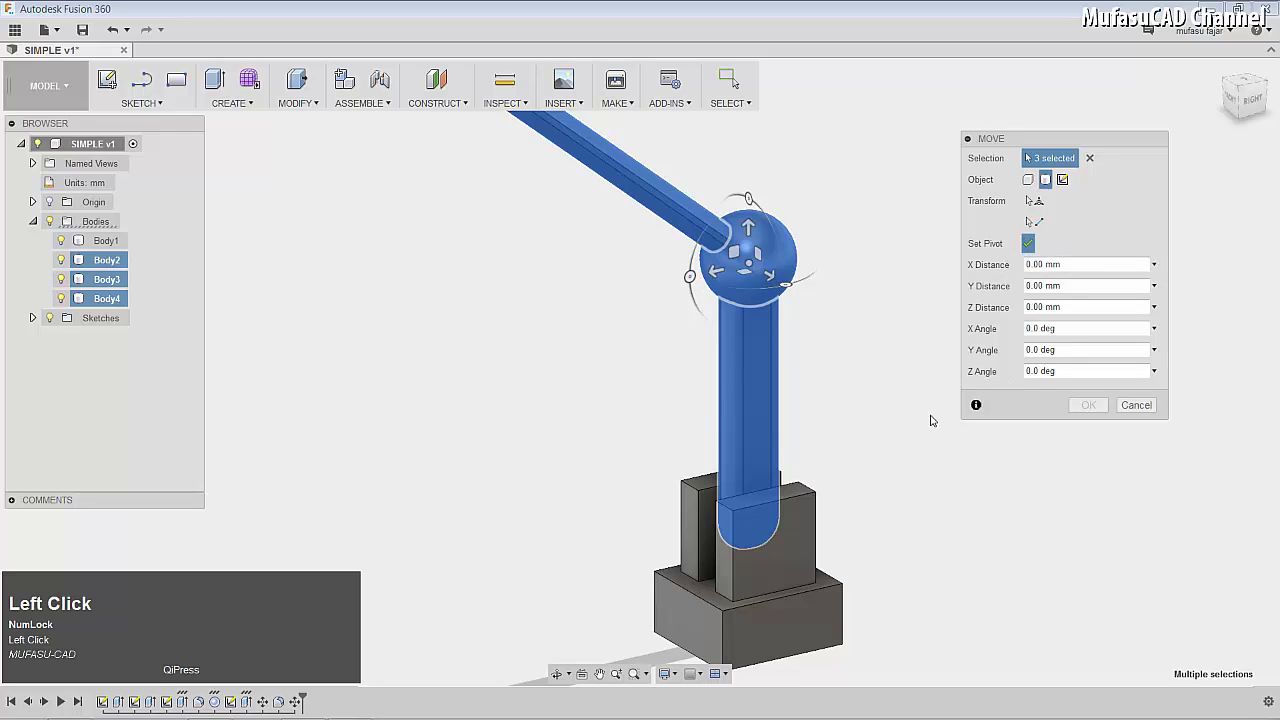
{"action": "left_click", "coordinate": [66, 246]}
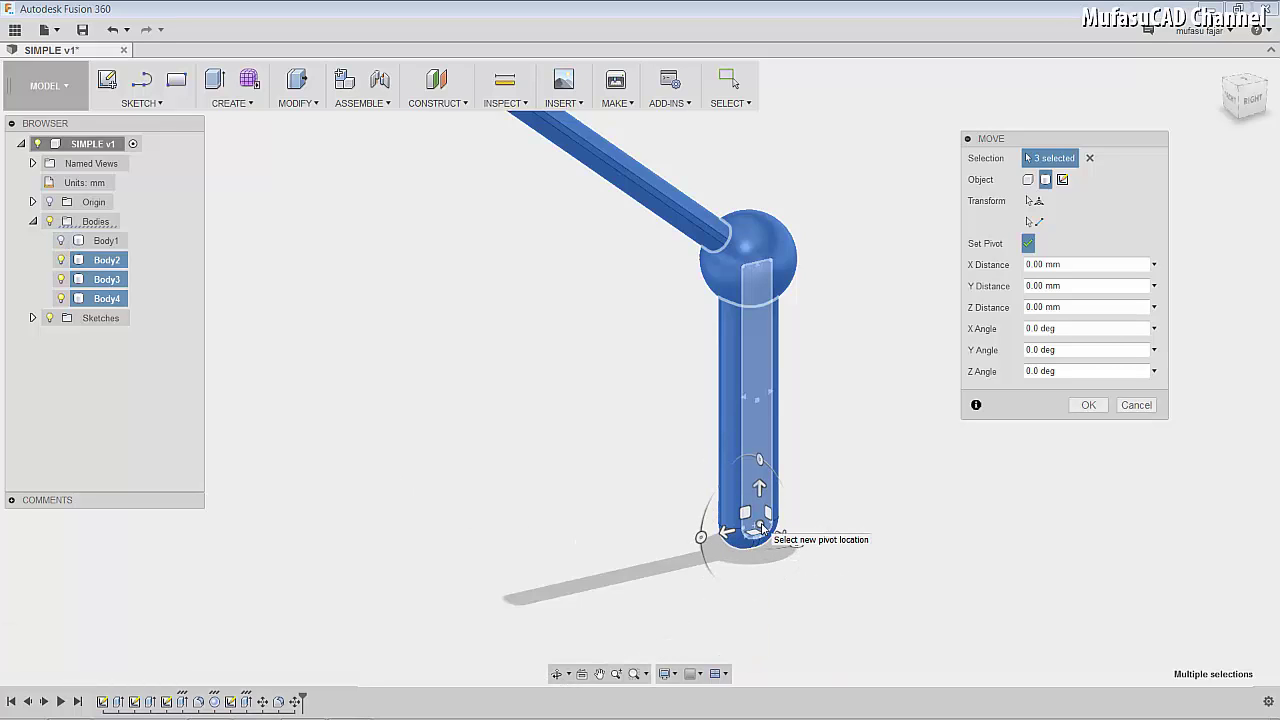
{"action": "left_click", "coordinate": [765, 525]}
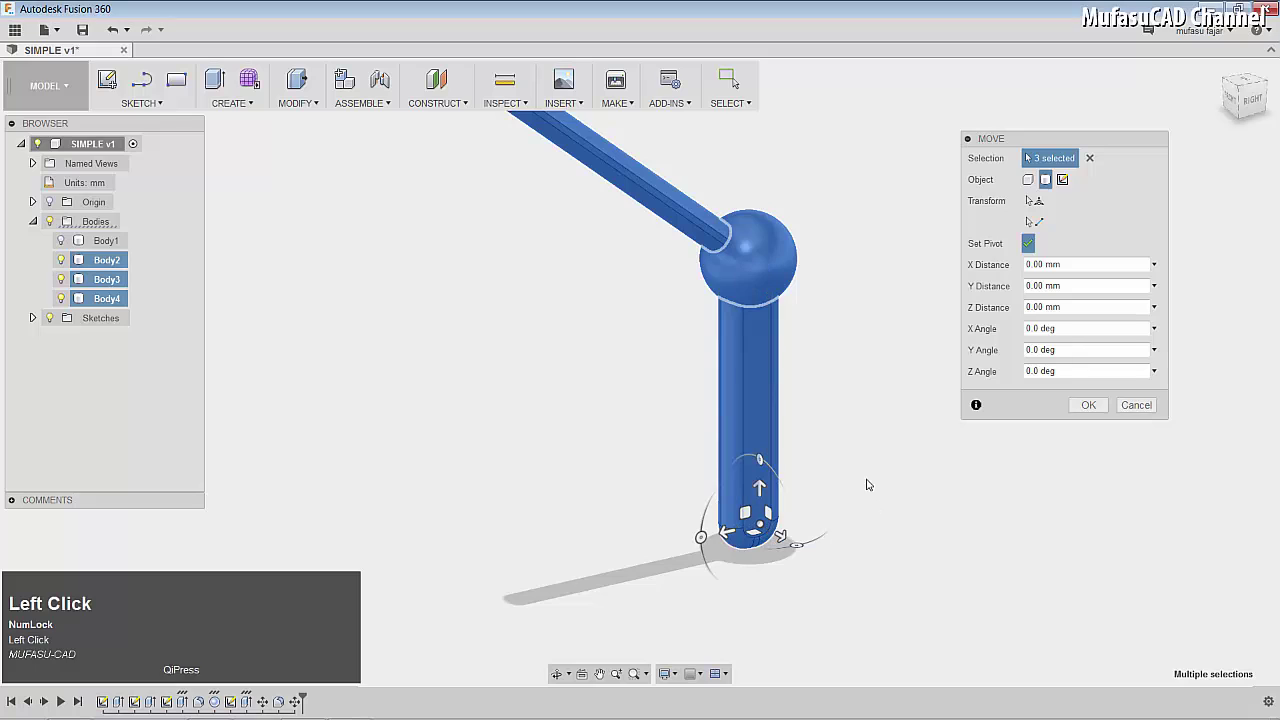
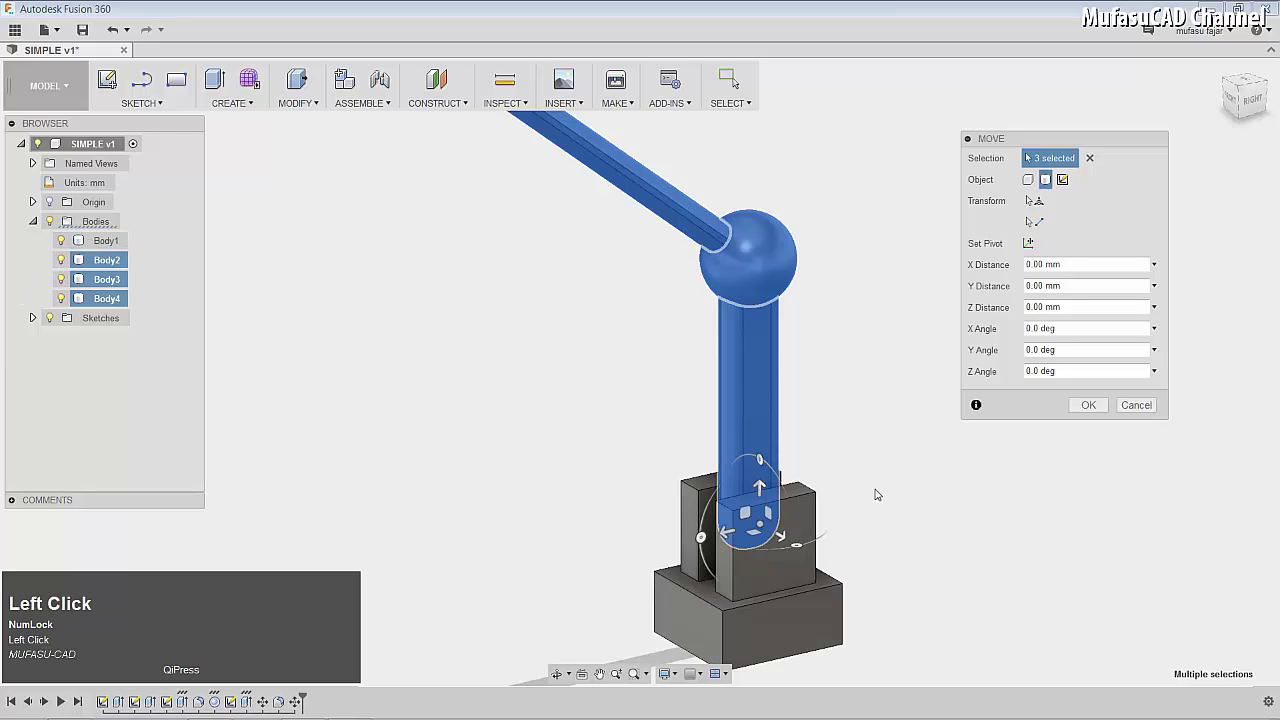
{"action": "scroll", "scroll_direction": "down", "scroll_amount": 3}
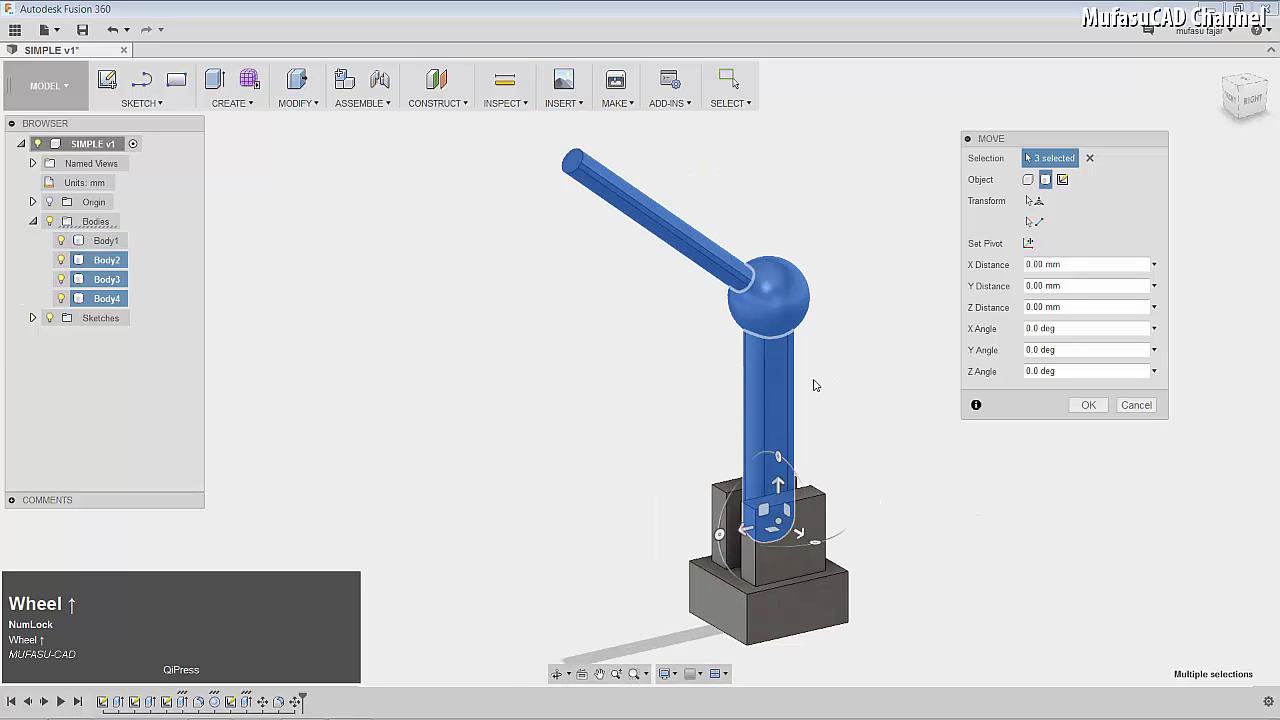
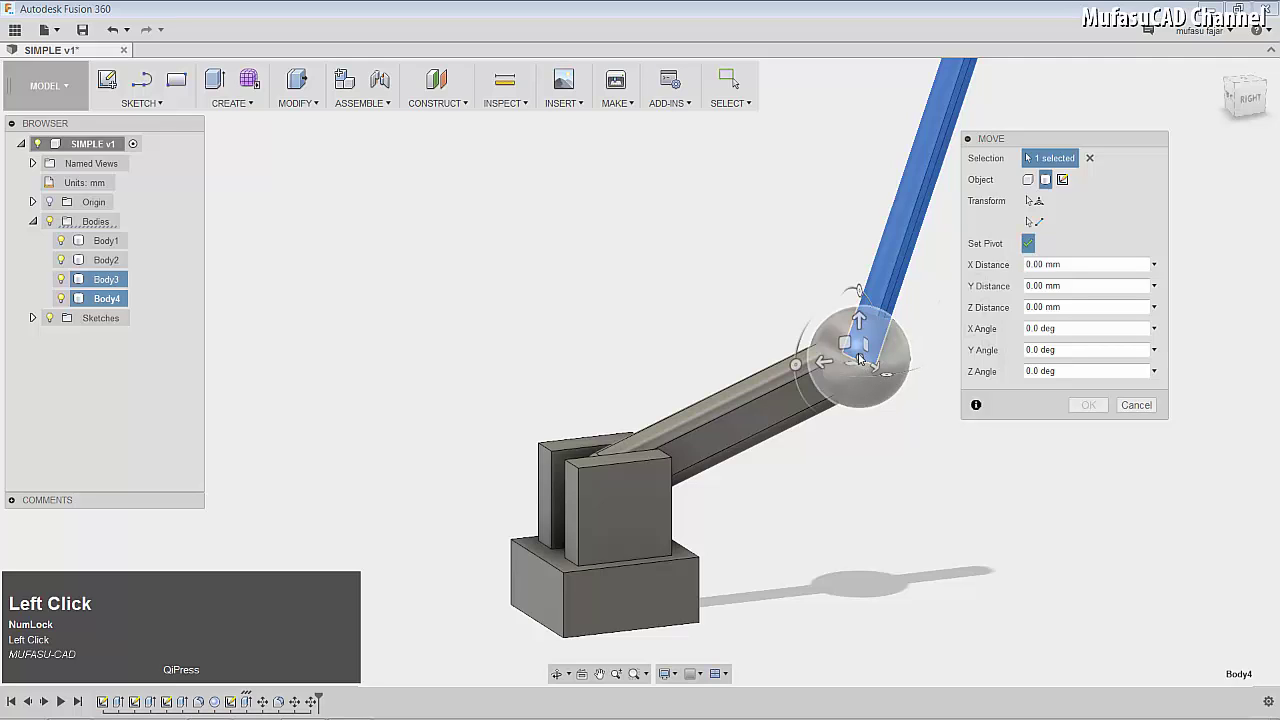
- Place the rod's rotation pivot at the center of the ball
{"action": "left_click", "coordinate": [866, 357]}
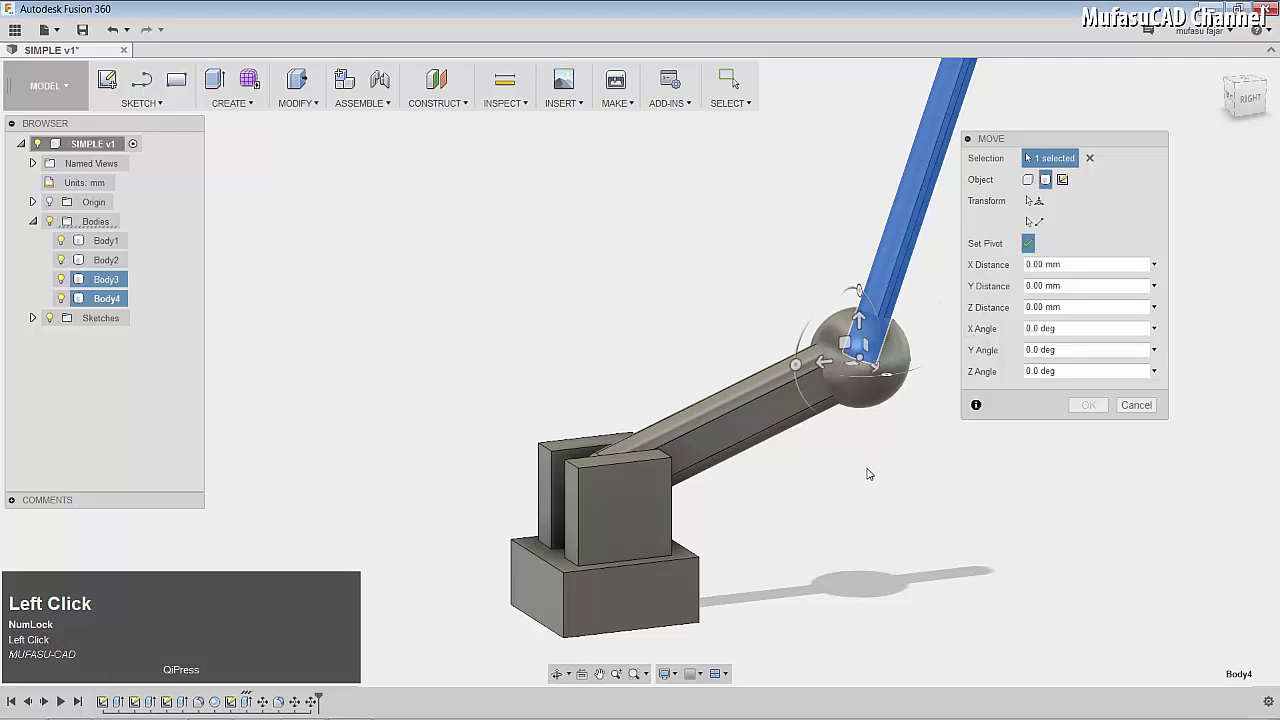